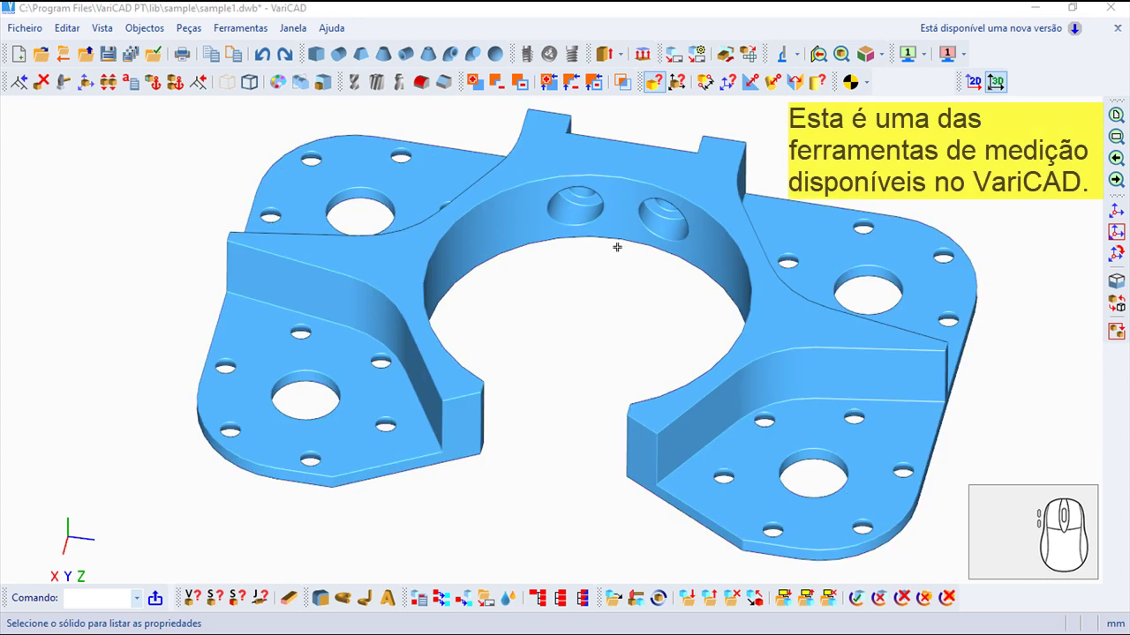
Reveal the Objectos menu's Controlar submenu of measurement tools.
left_click(148, 36)
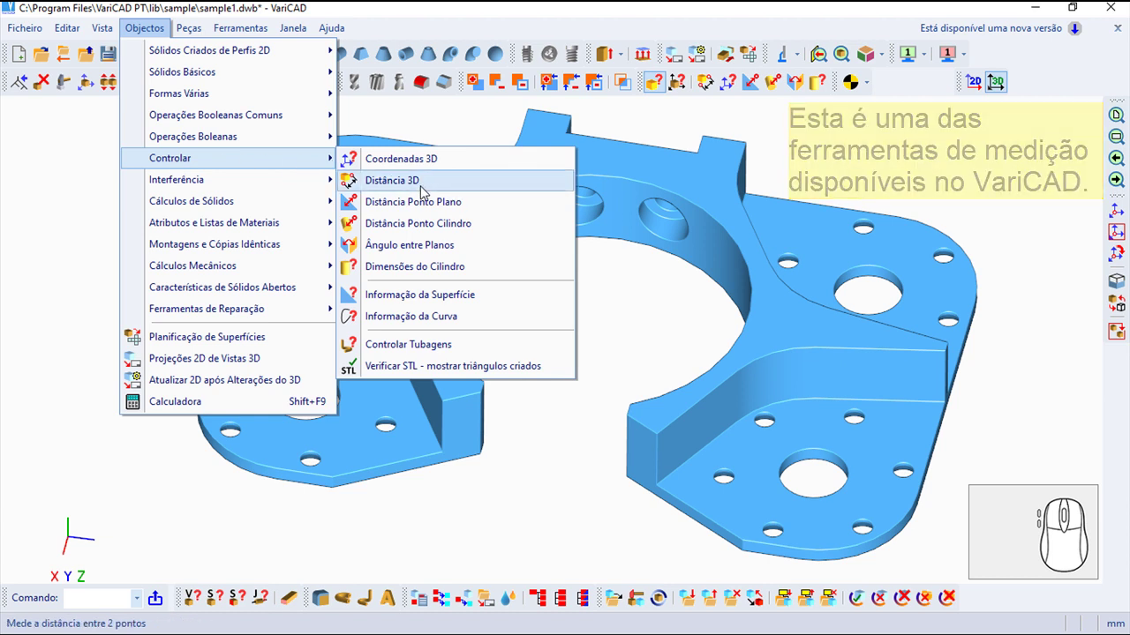
Measure Distância Ponto Plano from a hole's circle centre to the lower side face, reading 85.5.
left_click(429, 204)
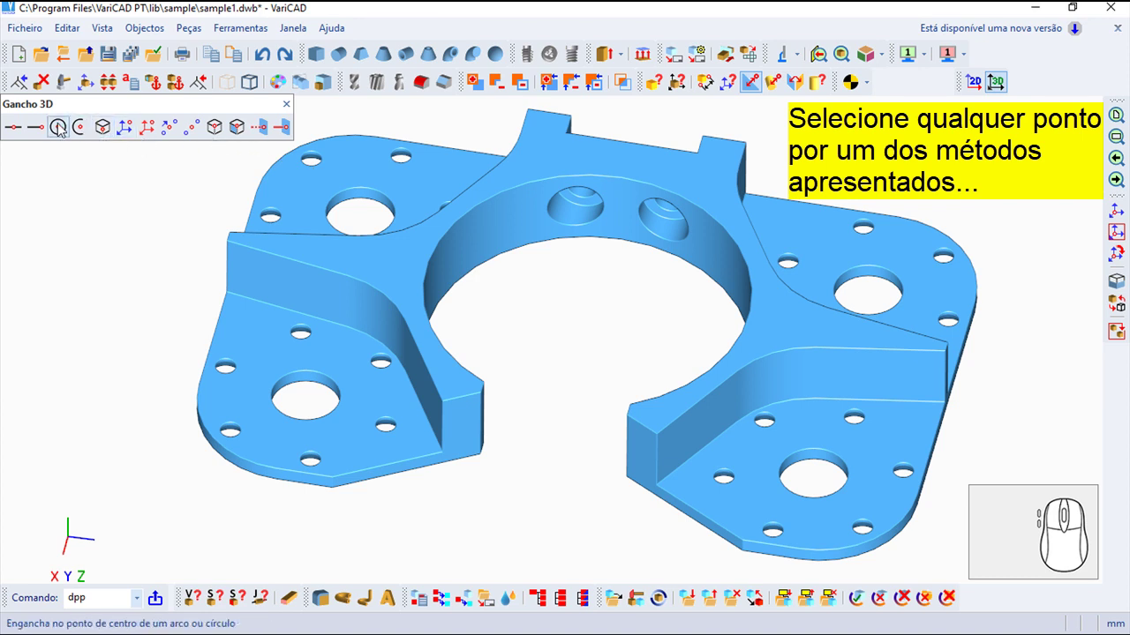
left_click(53, 128)
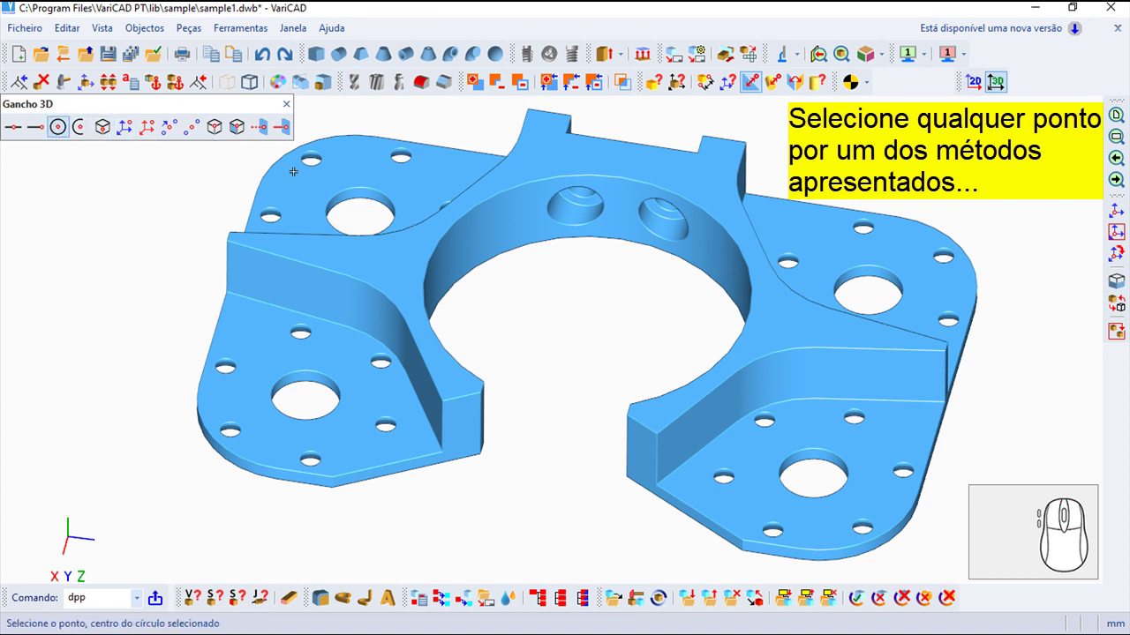
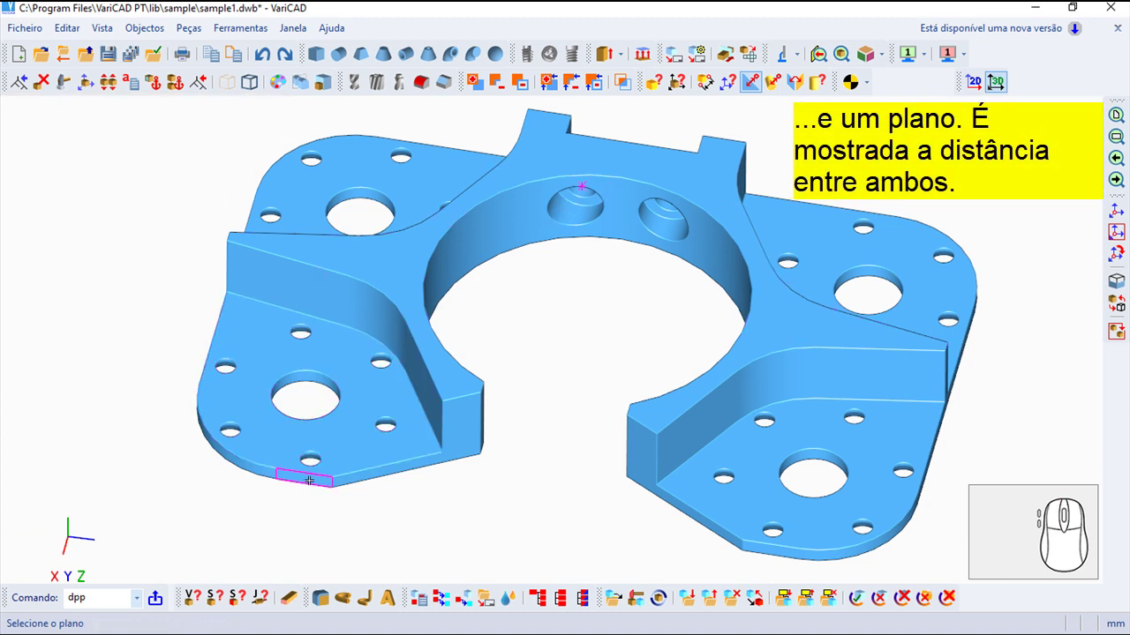
left_click(201, 78)
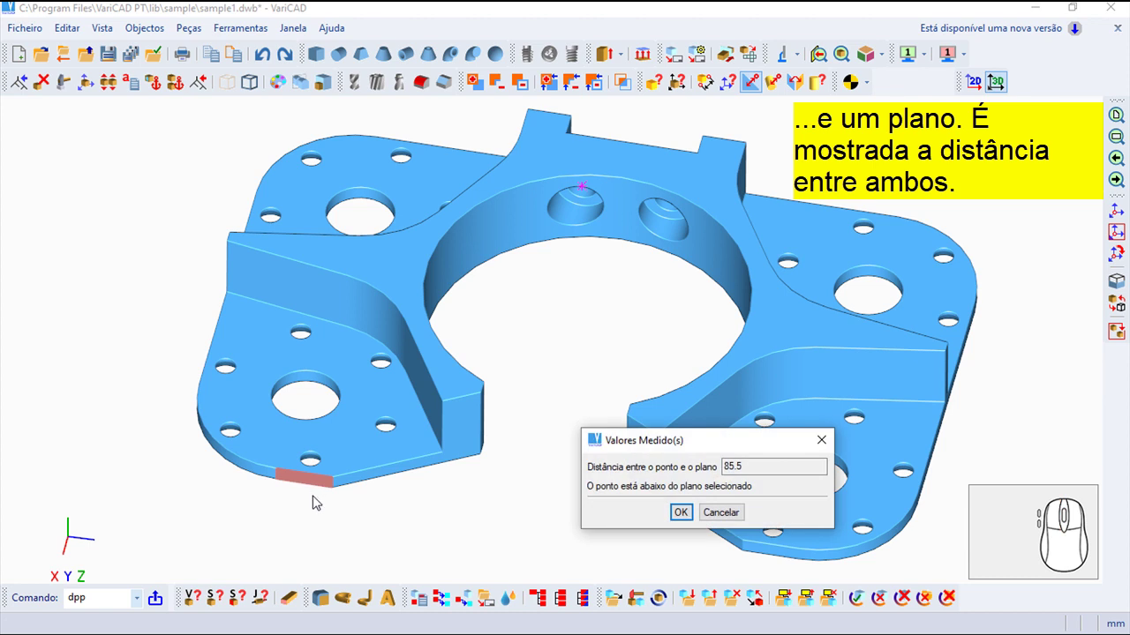